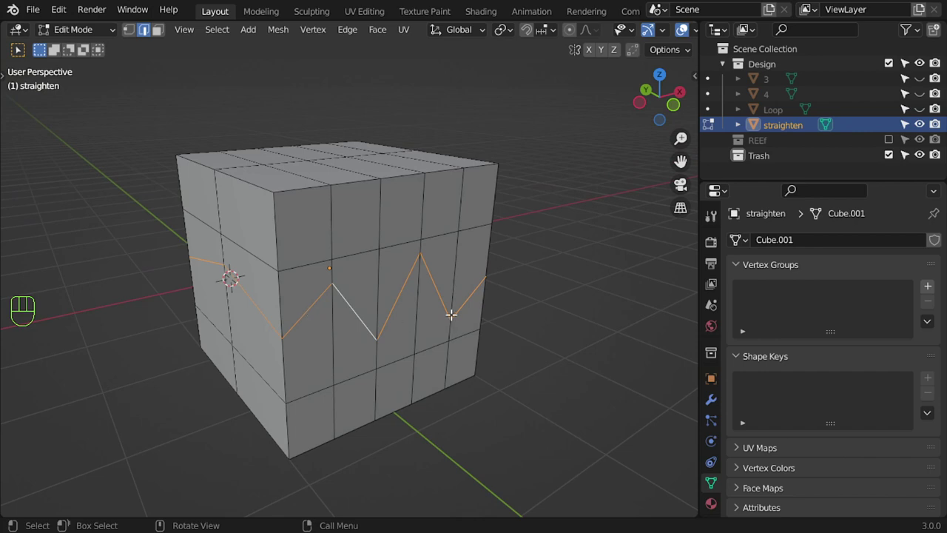
# - Edge-slide the cube's zigzag loop with double G until it lies flatter and straighter
pyautogui.press('g')
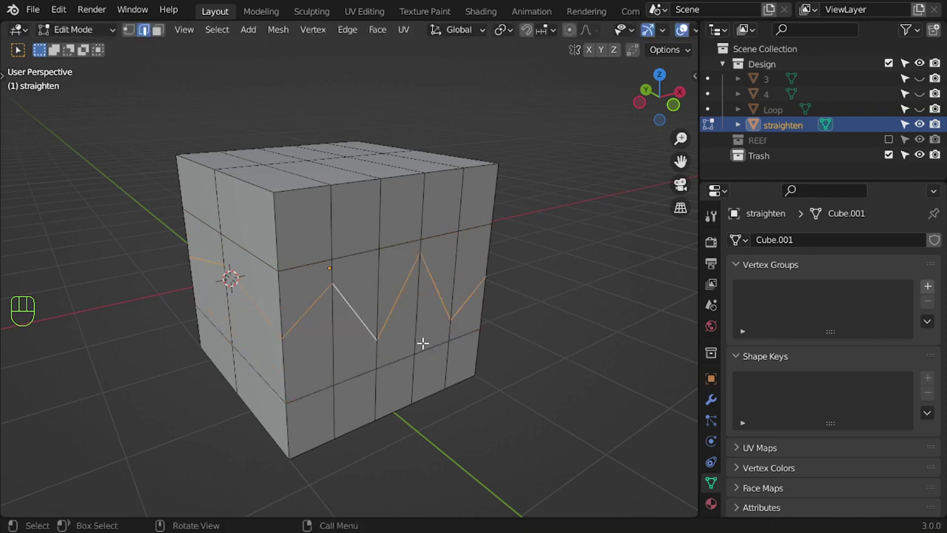
pyautogui.press('g')
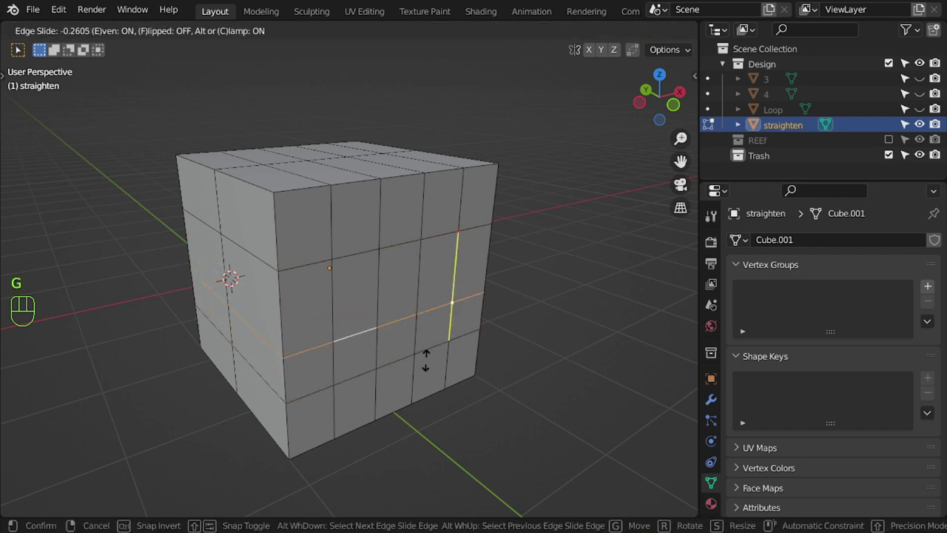
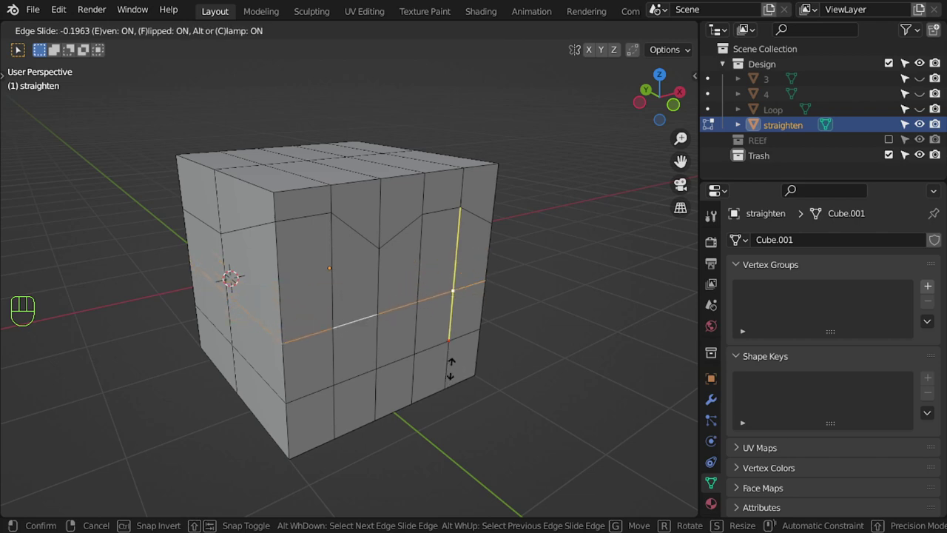
pyautogui.press('n')
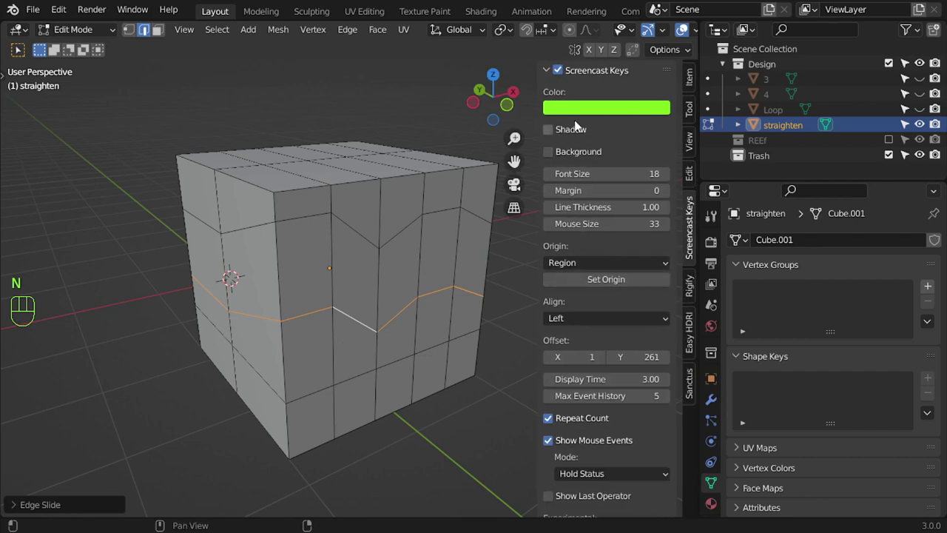
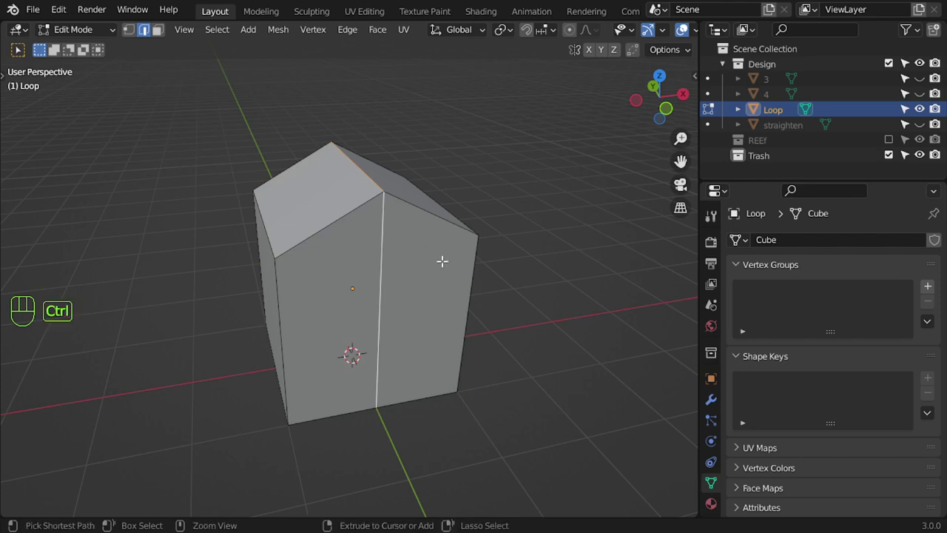
pyautogui.press('ctrl+b')
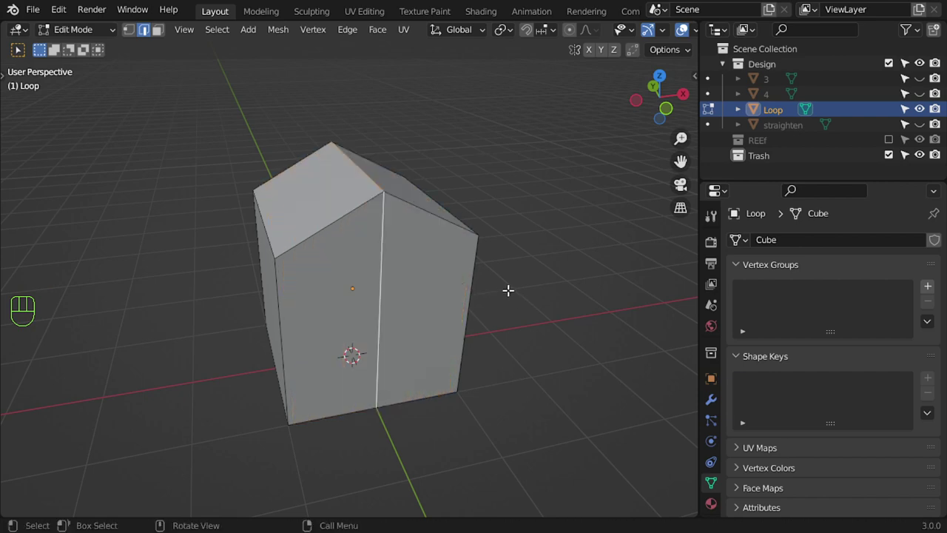
pyautogui.press('ctrl+shift+r')
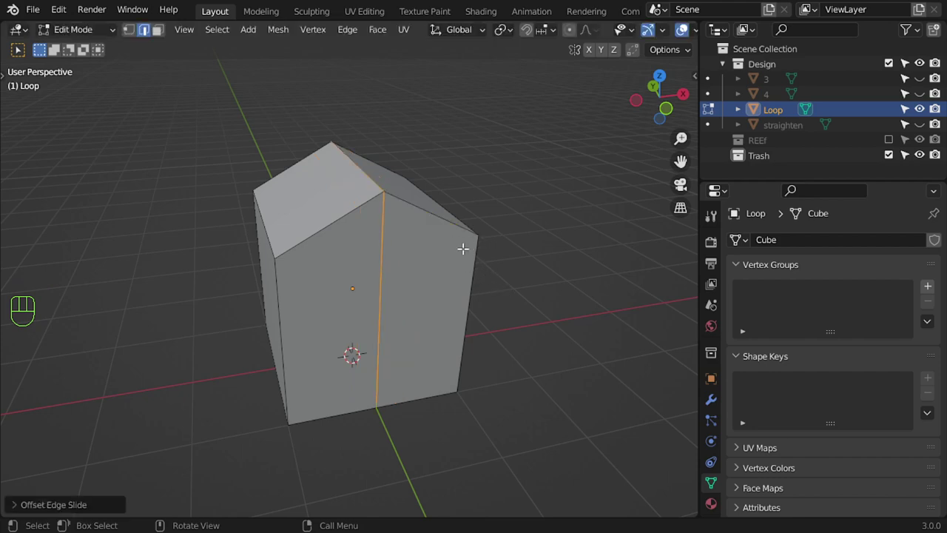
pyautogui.press('ctrl+shift+r')
pyautogui.press('ctrl+F9')
pyautogui.press('ctrl+F10')
pyautogui.press('Escape')
pyautogui.press('ctrl+z')
pyautogui.press('a')
pyautogui.press('ctrl+F9')
pyautogui.press('ctrl+F10')
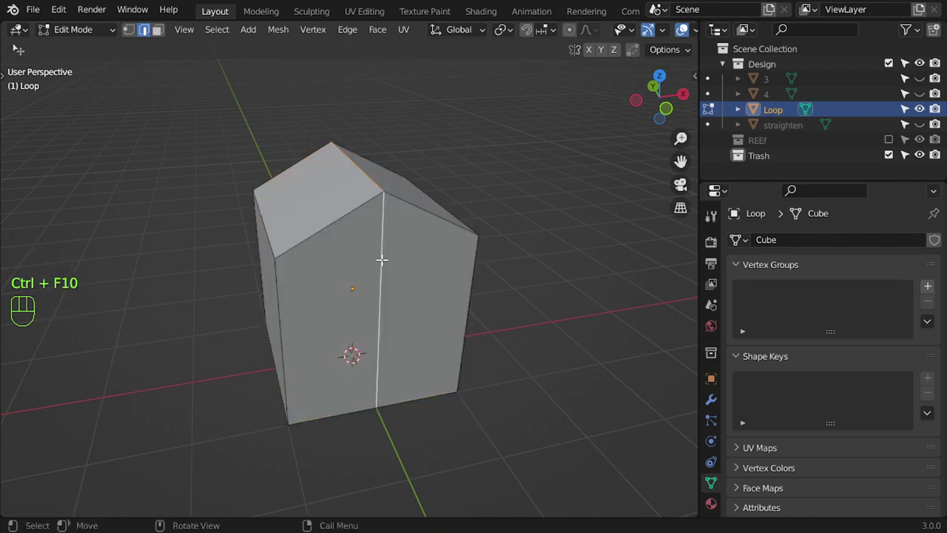
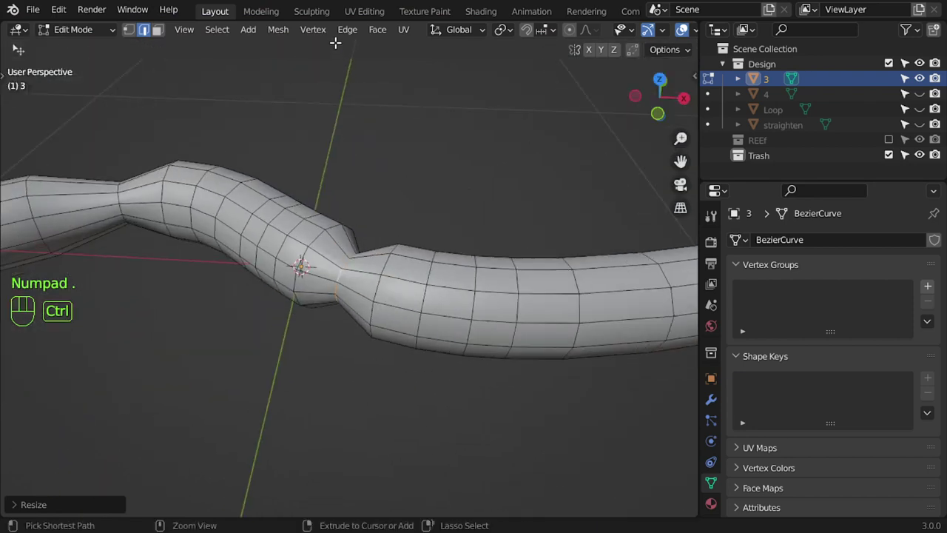
# - Box-select the kinked loops of tube object '3' for Set Edge Flow
pyautogui.moveTo(361, 126); pyautogui.dragTo(402, 427)
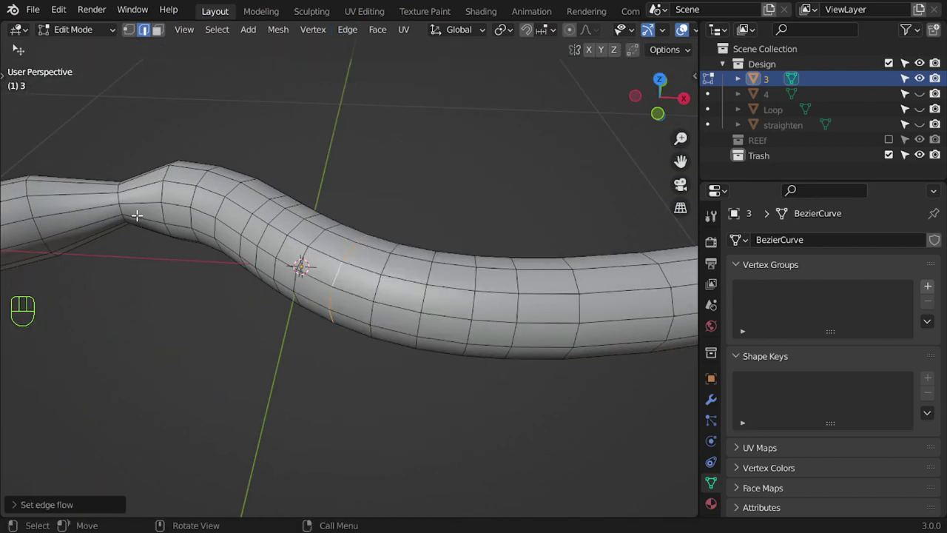
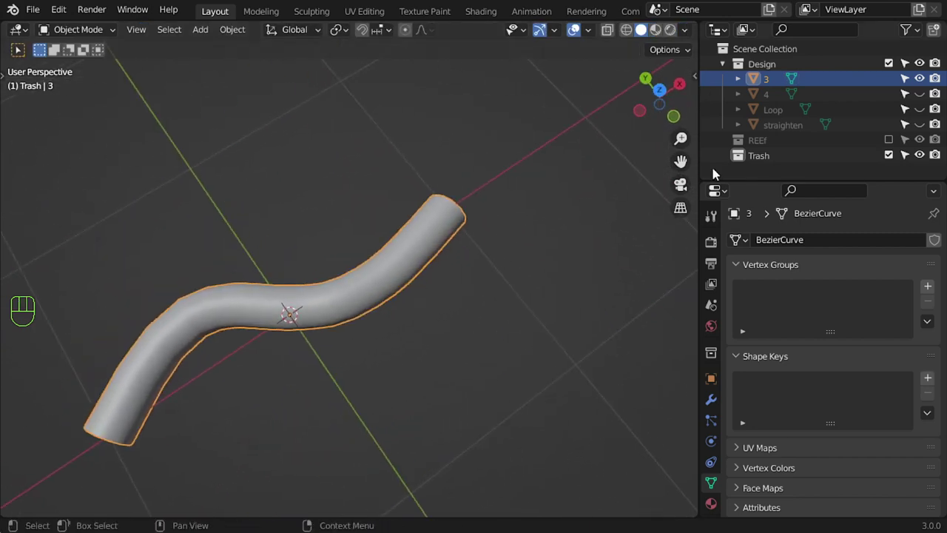
# - Toggle the tube back to Object Mode before moving to sphere object '4'
pyautogui.press('Tab')
pyautogui.press('Tab')
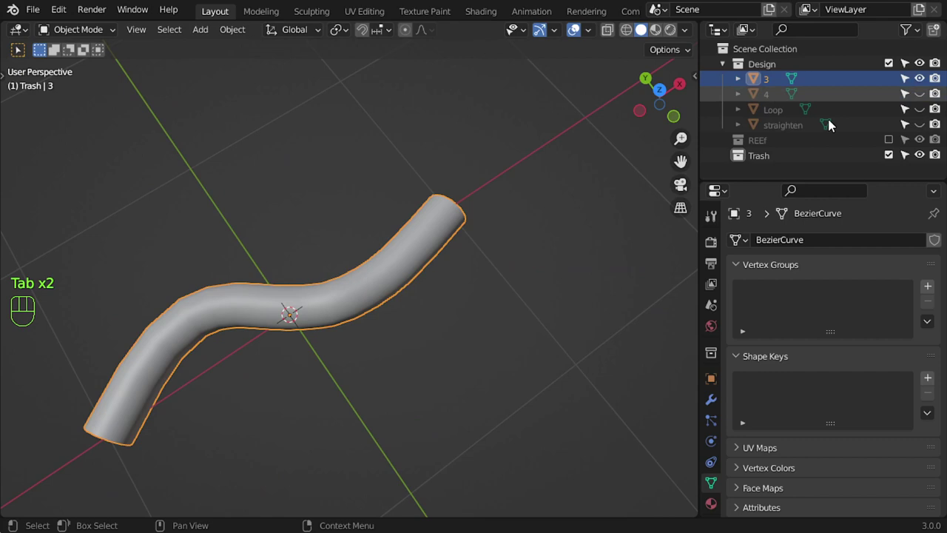
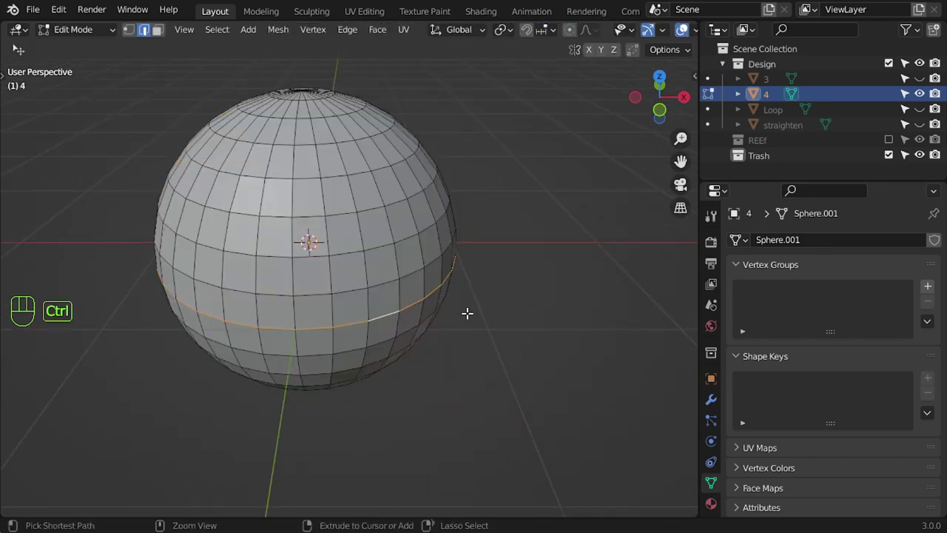
# - Dissolve a horizontal edge loop on sphere '4' so its neighbouring faces merge
pyautogui.press('ctrl+x')
pyautogui.press('ctrl+z')
pyautogui.middleClick(372, 336)
pyautogui.doubleClick(371, 323)
pyautogui.press('x')
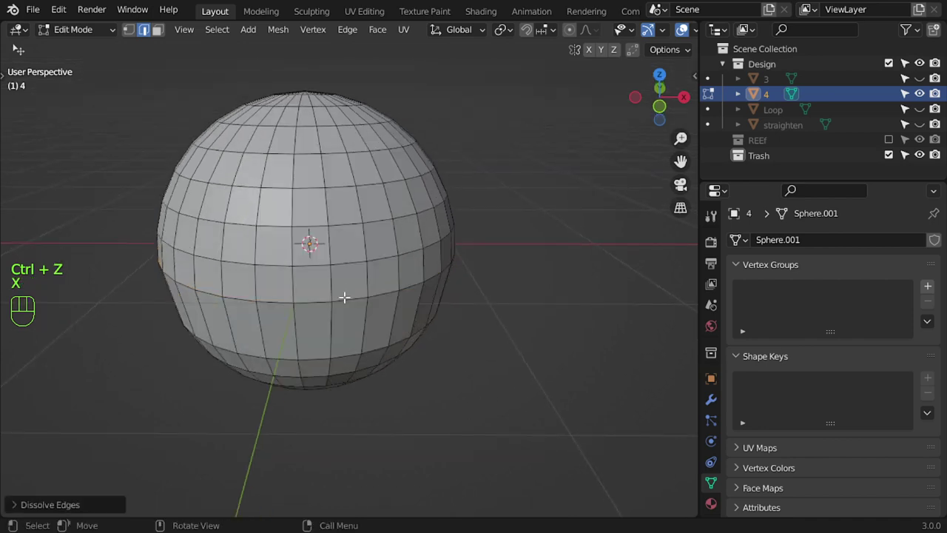
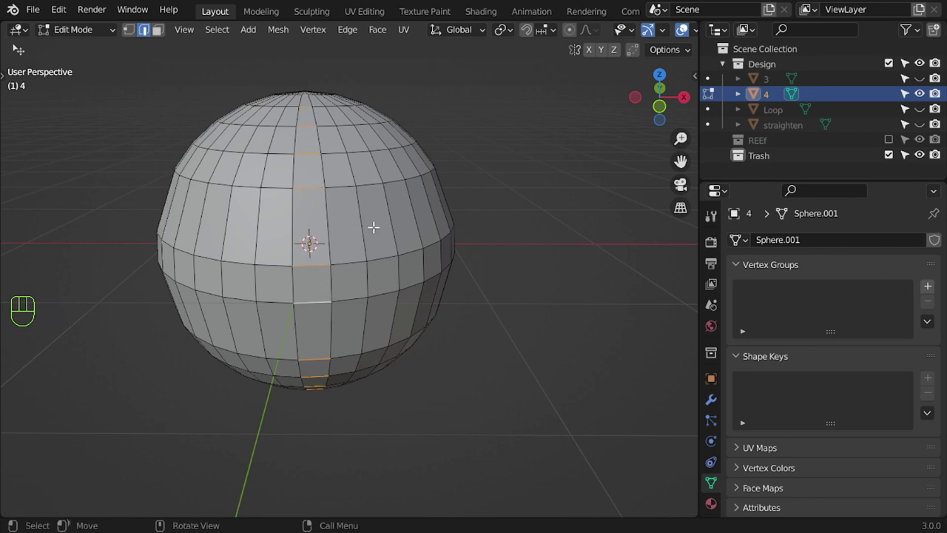
# - Dissolve further selected edges on the sphere into larger face bands
pyautogui.press('x')
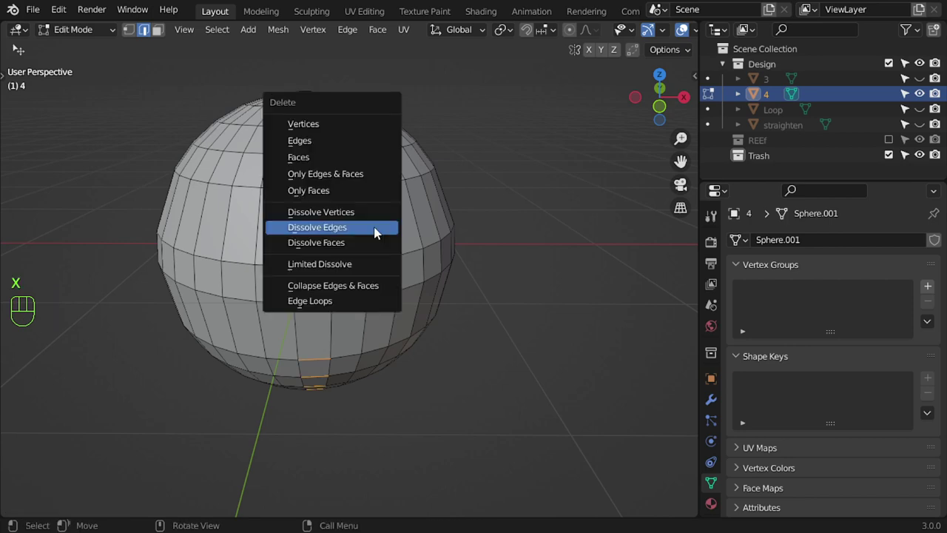
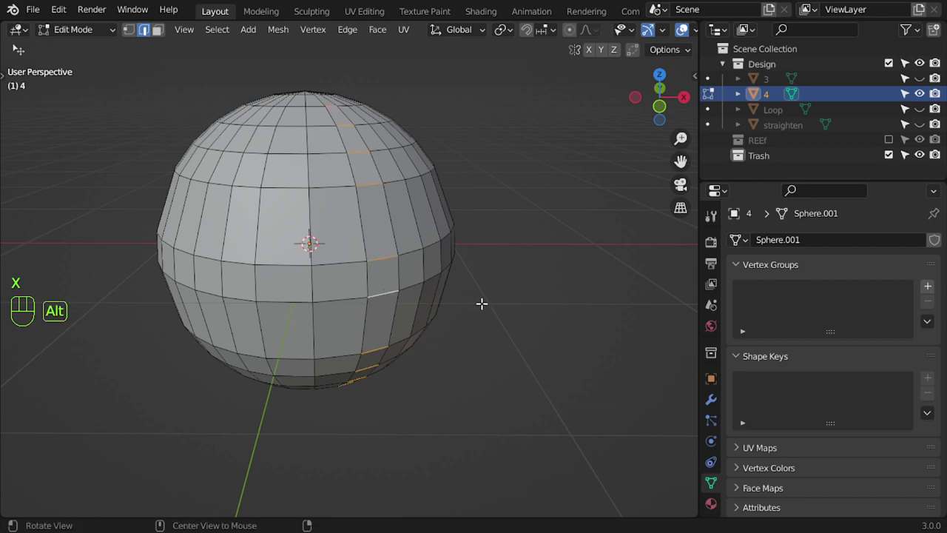
pyautogui.middleClick(407, 295)
pyautogui.press('x')
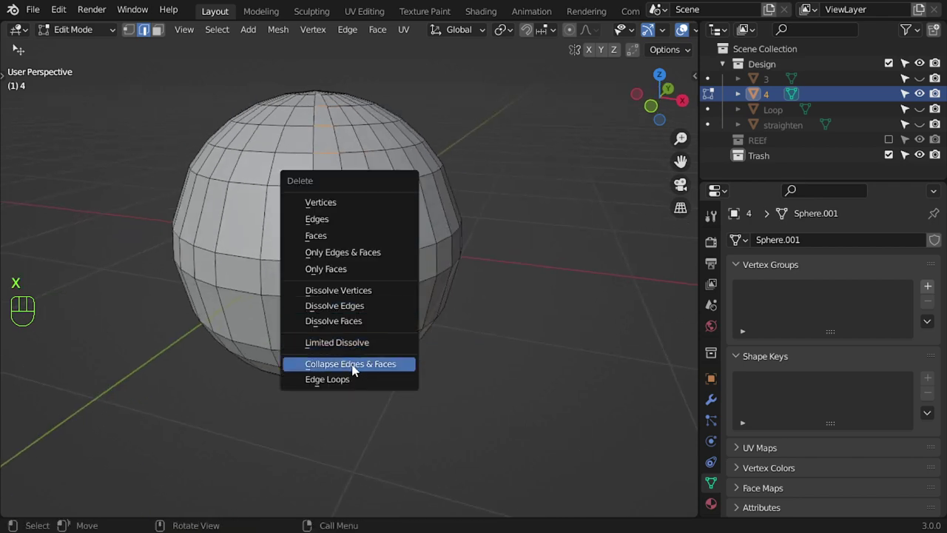